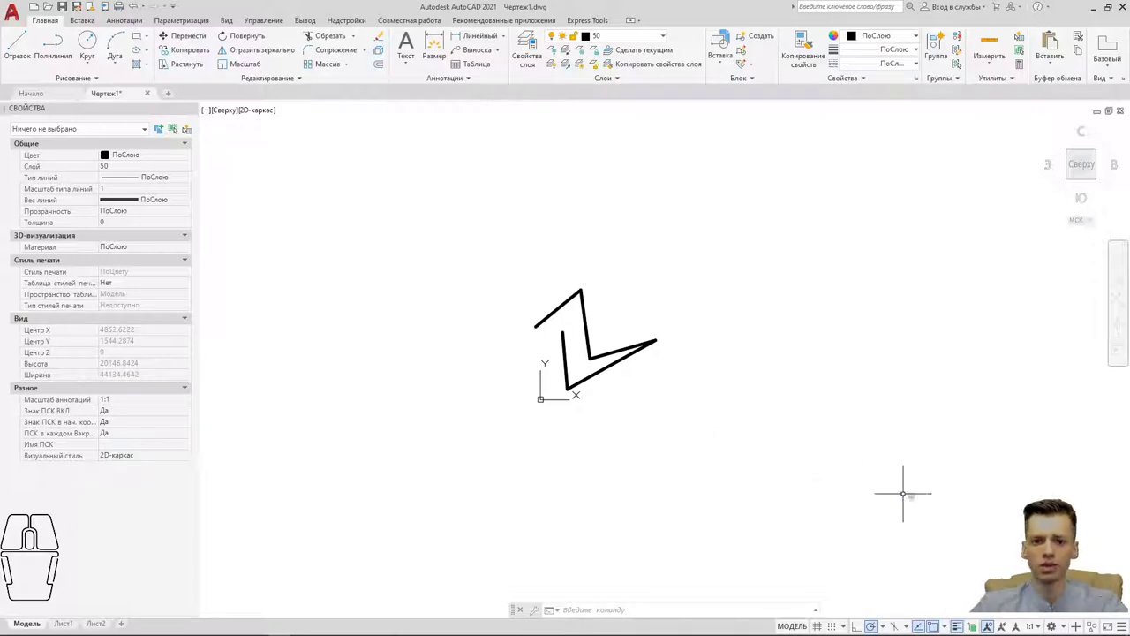
Pan and zoom so the zigzag sits near the view centre, cancelling a stray selection box.
click(542, 363)
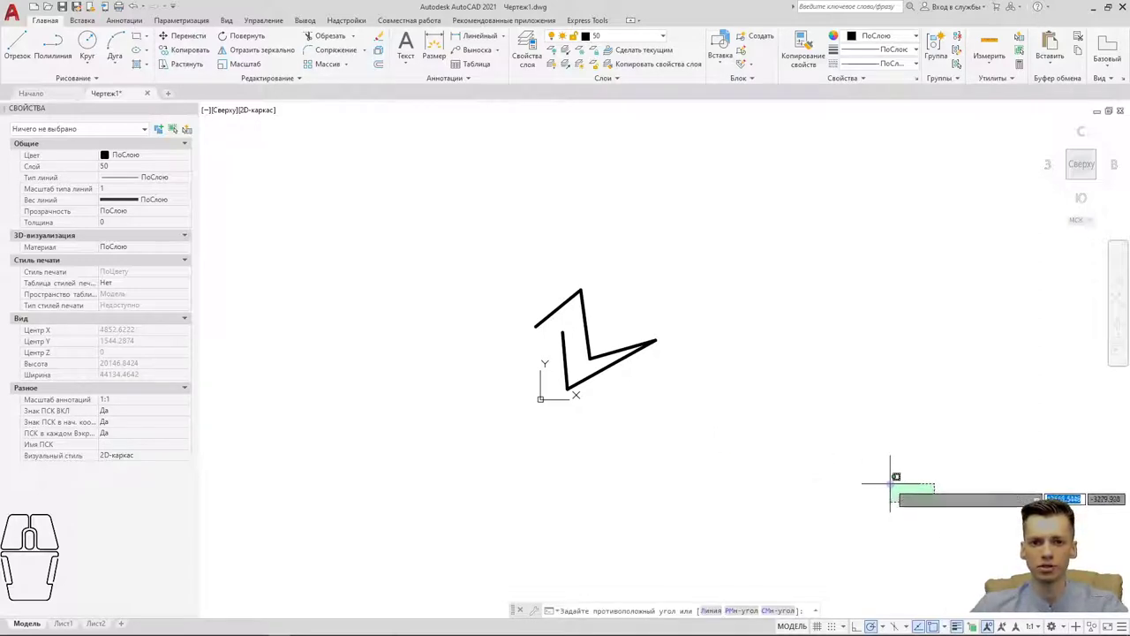
drag(541, 363, 307, 317)
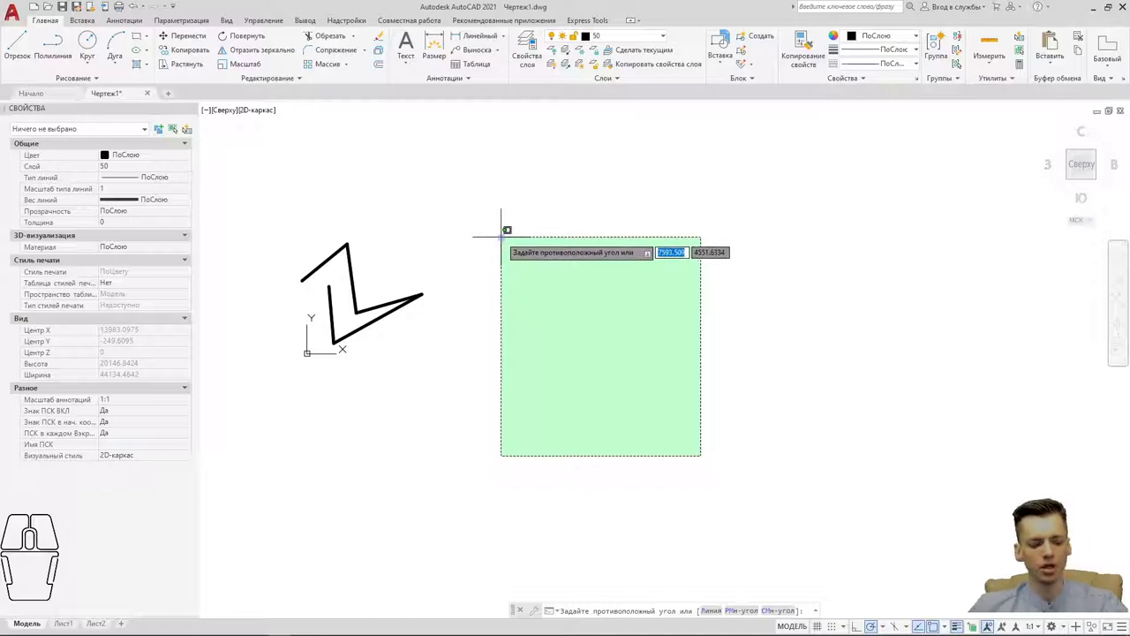
click(307, 317)
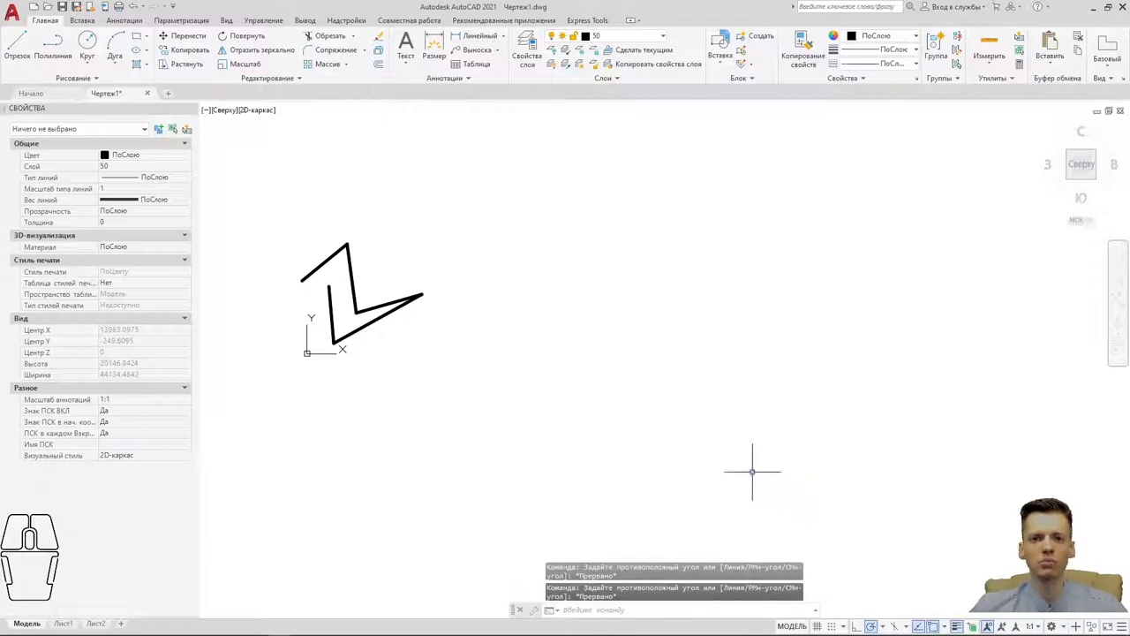
drag(308, 319, 362, 331)
drag(362, 331, 457, 359)
click(456, 359)
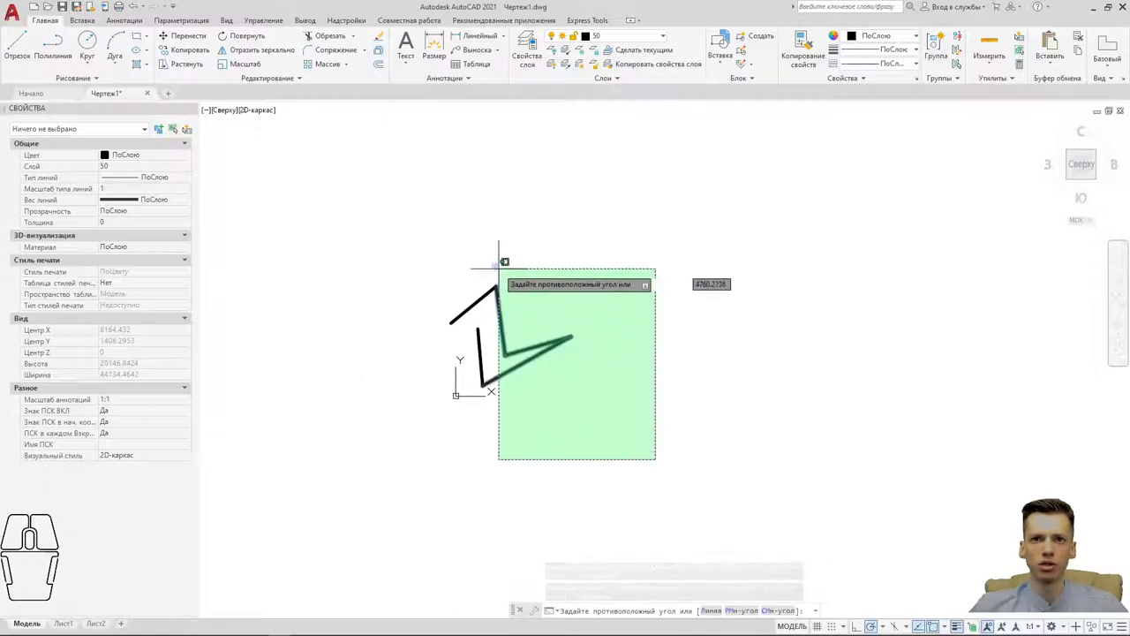
middle_click(213, 570)
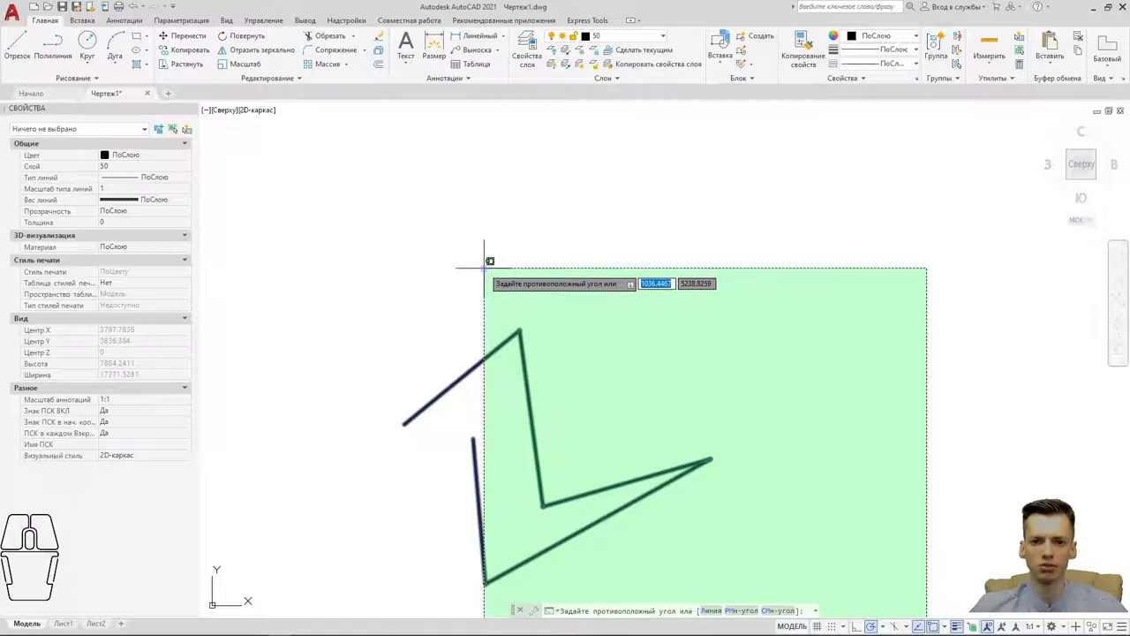
Window-select the three left zigzag segments with a left-to-right box from above left.
click(213, 569)
drag(213, 569, 199, 435)
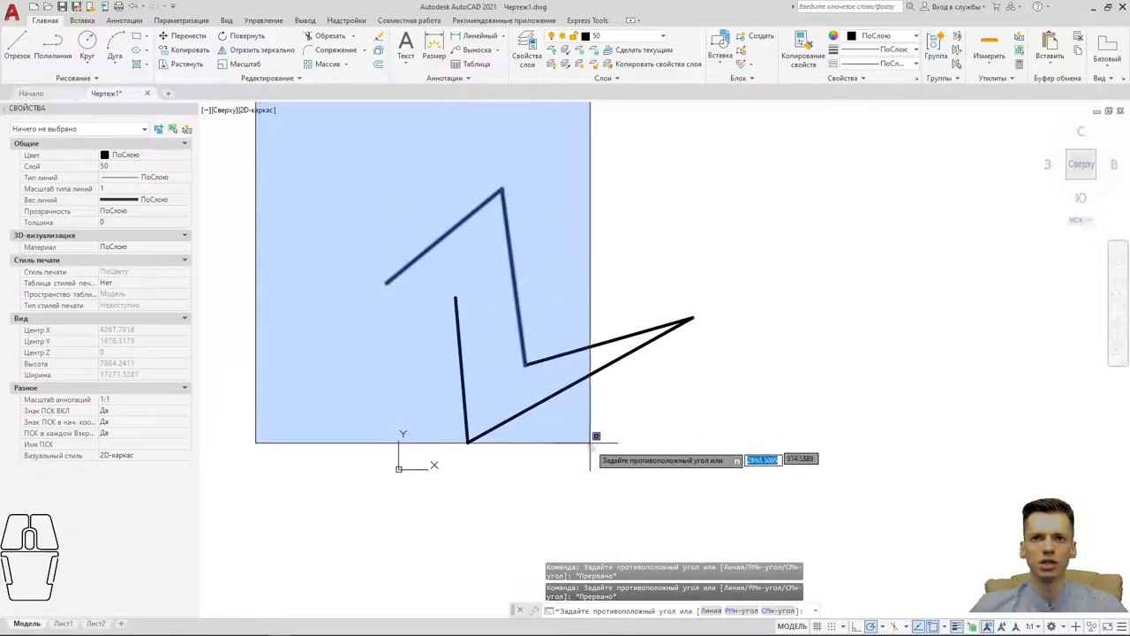
Clear the three-line selection and zoom out to show the whole zigzag for a lasso.
click(399, 433)
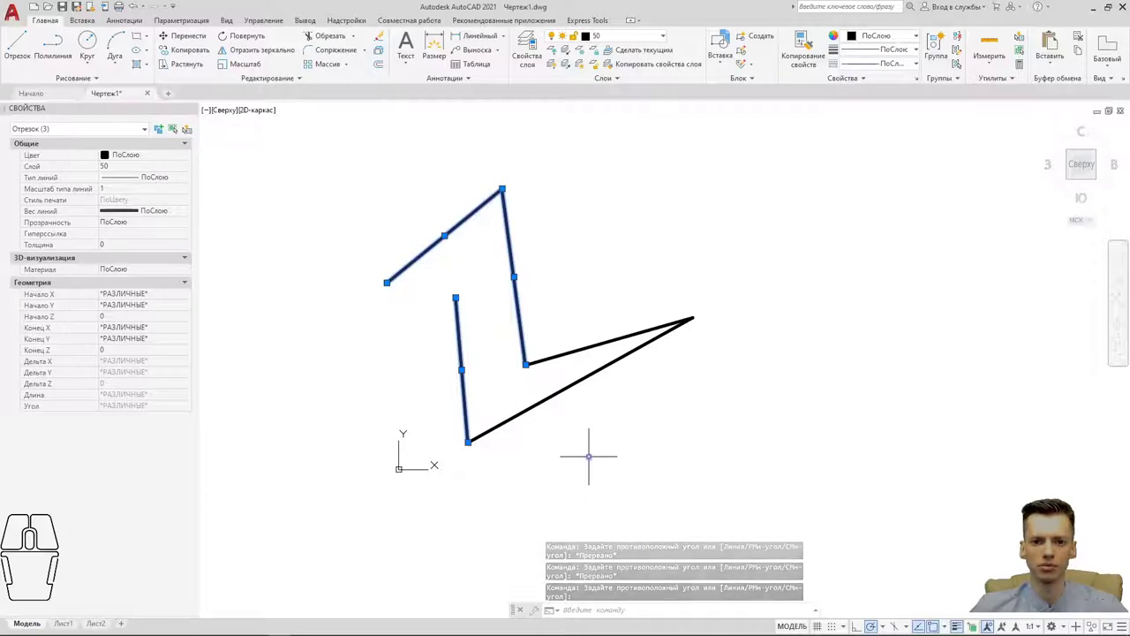
drag(490, 427, 404, 387)
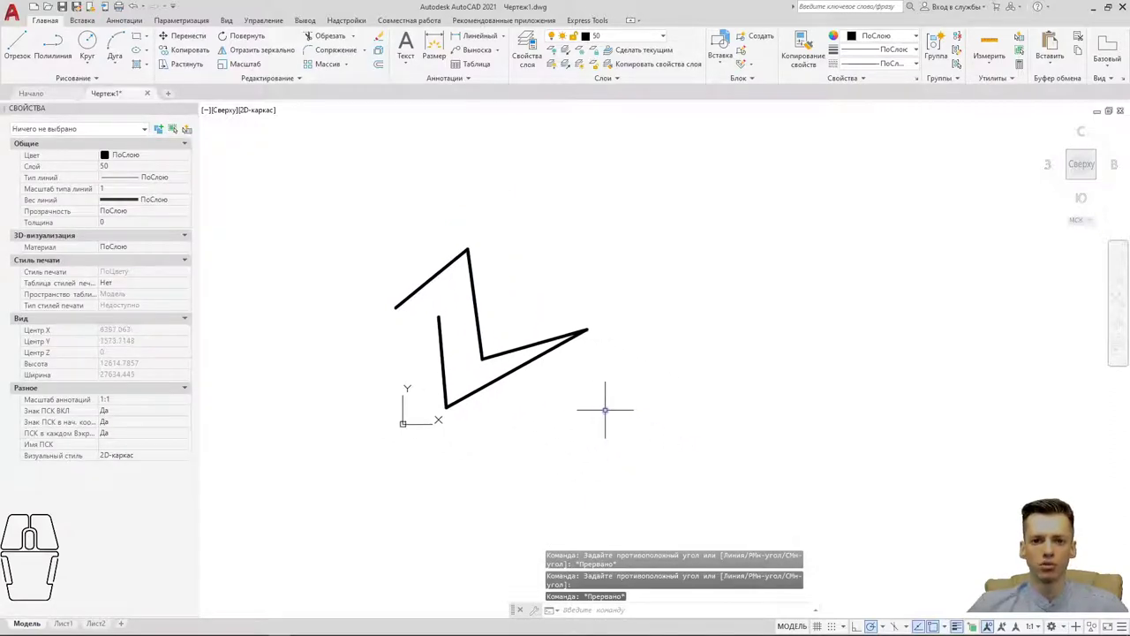
click(404, 387)
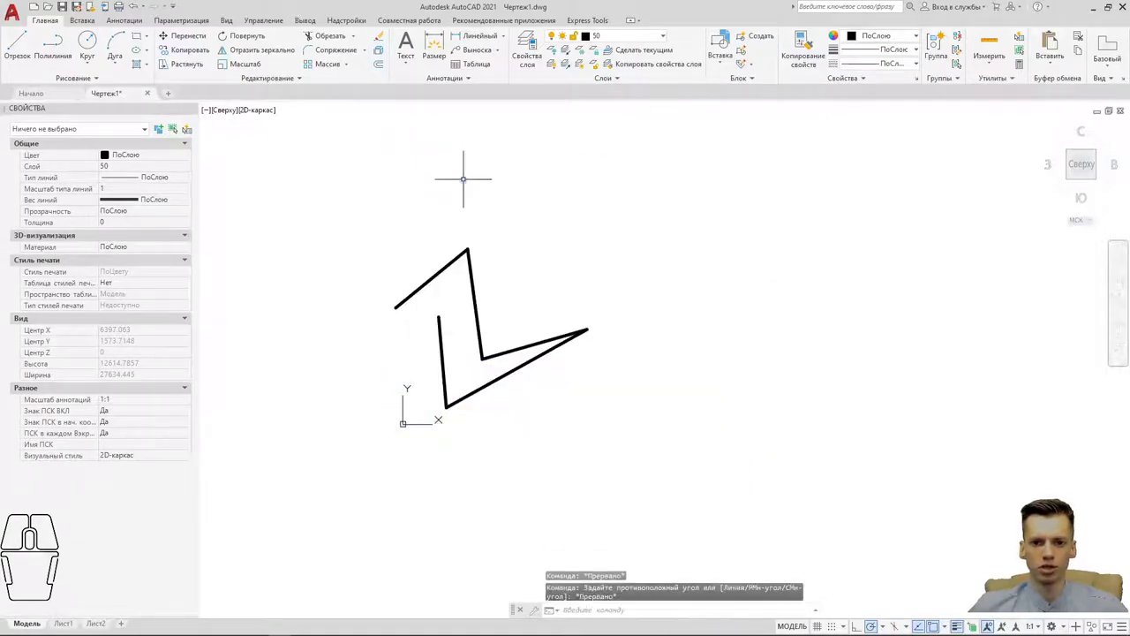
Draw a right-to-left crossing lasso loop enclosing the entire zigzag.
drag(403, 388, 403, 387)
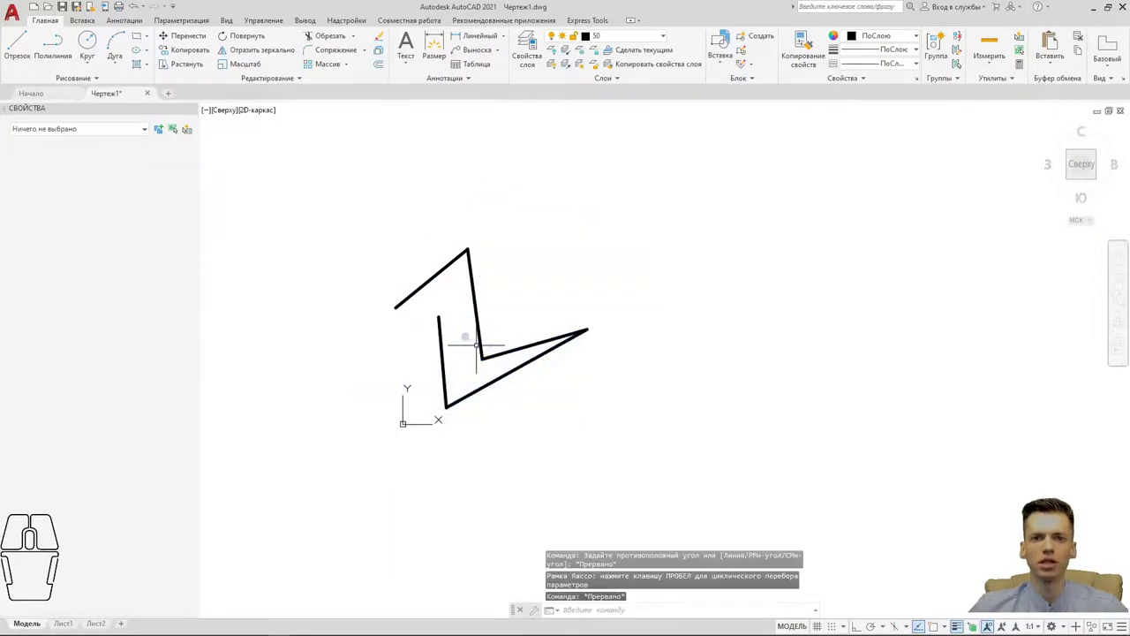
drag(404, 388, 404, 388)
click(404, 388)
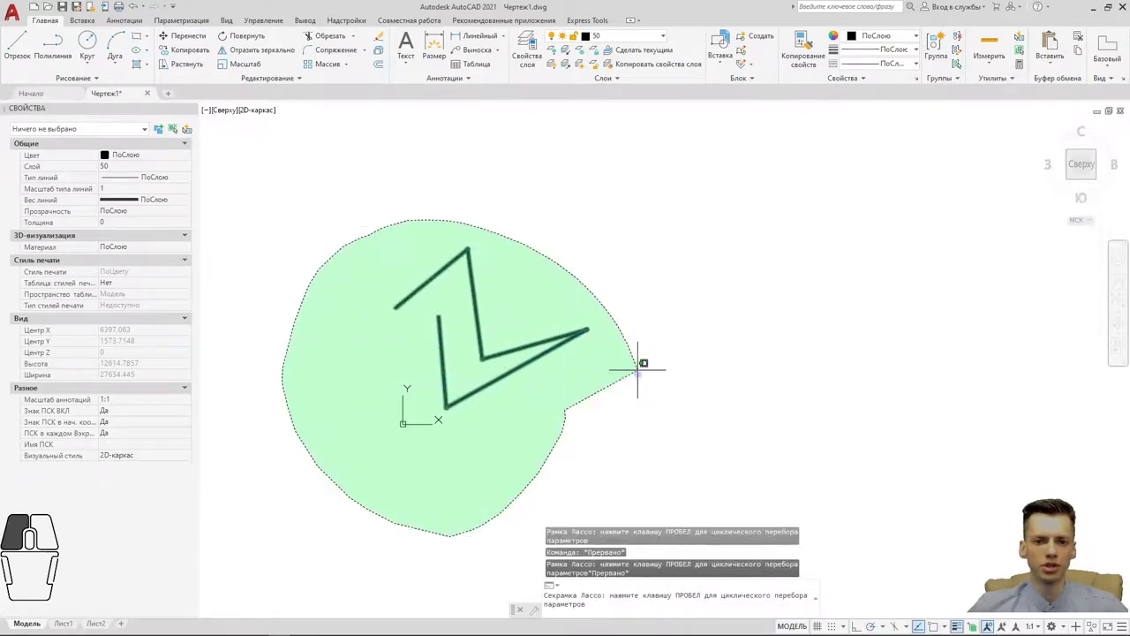